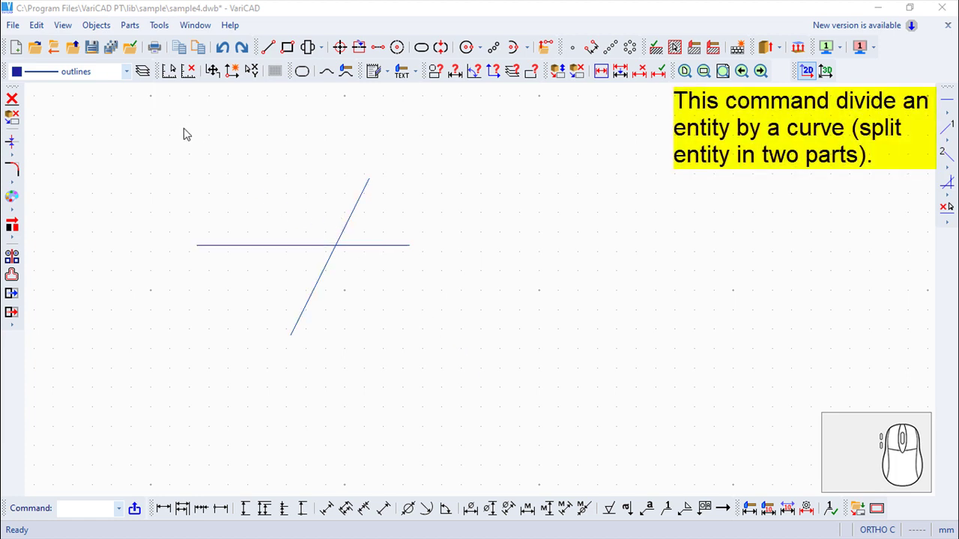
# Step: Reach the Divide by Curve command under Edit > Edit Object Geometry
pyautogui.click(36, 27)
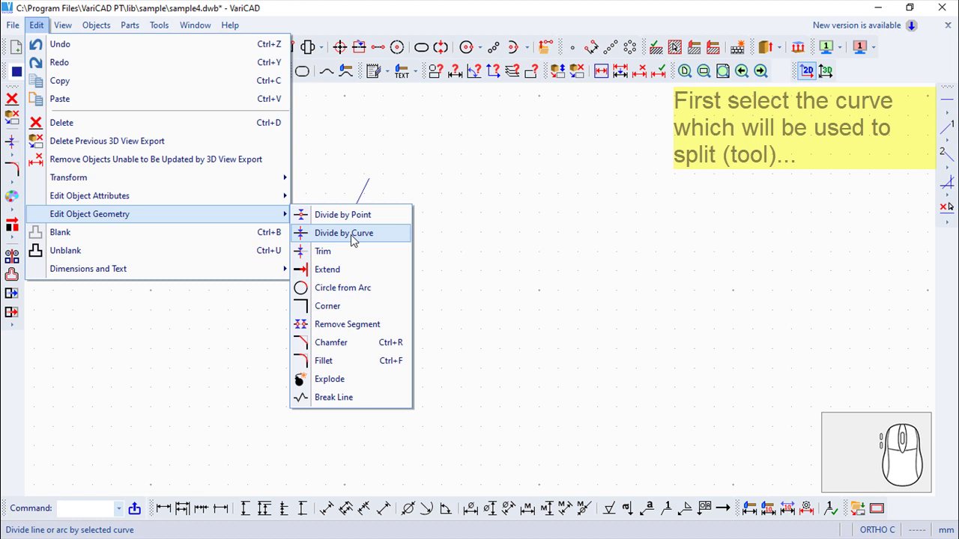
# Step: Cut the horizontal line into two entities using the slanted line as the dividing curve
pyautogui.click(354, 237)
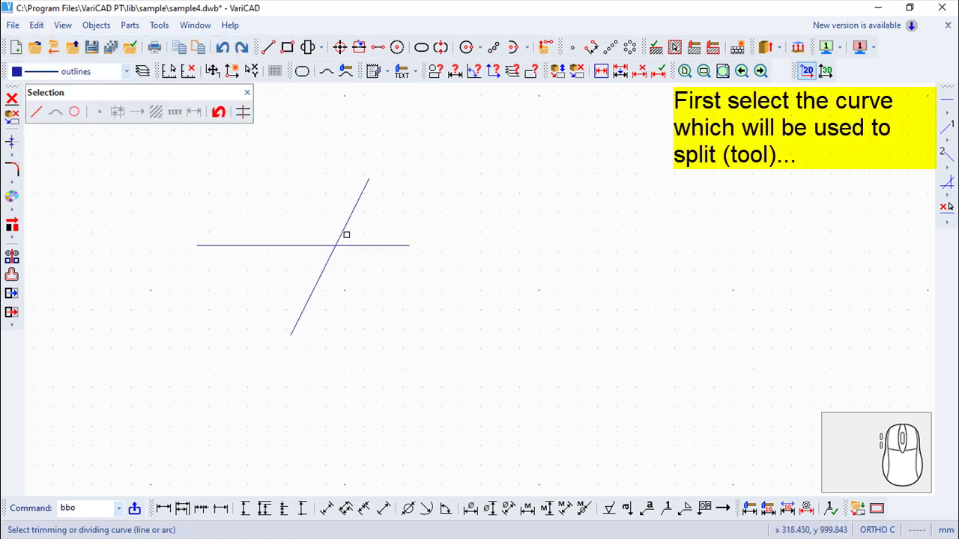
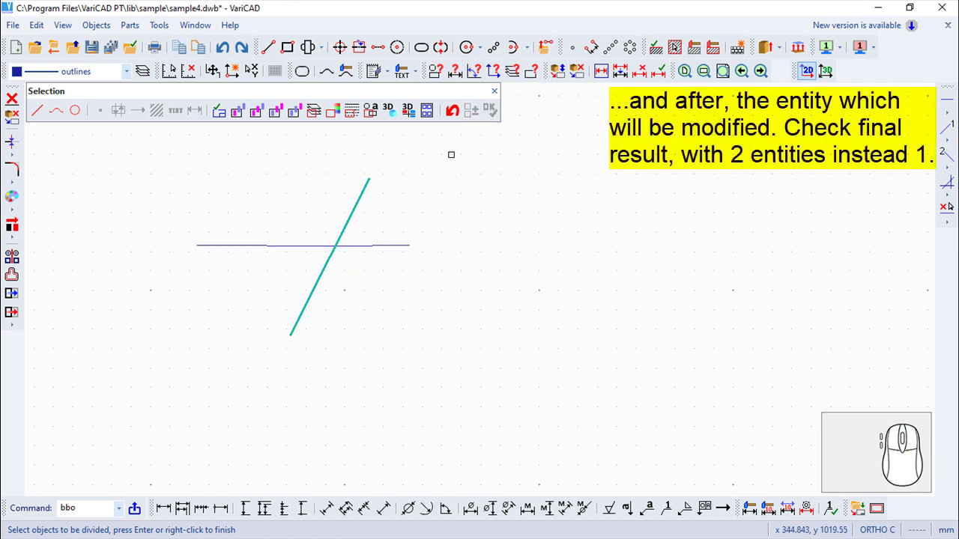
pyautogui.click(499, 98)
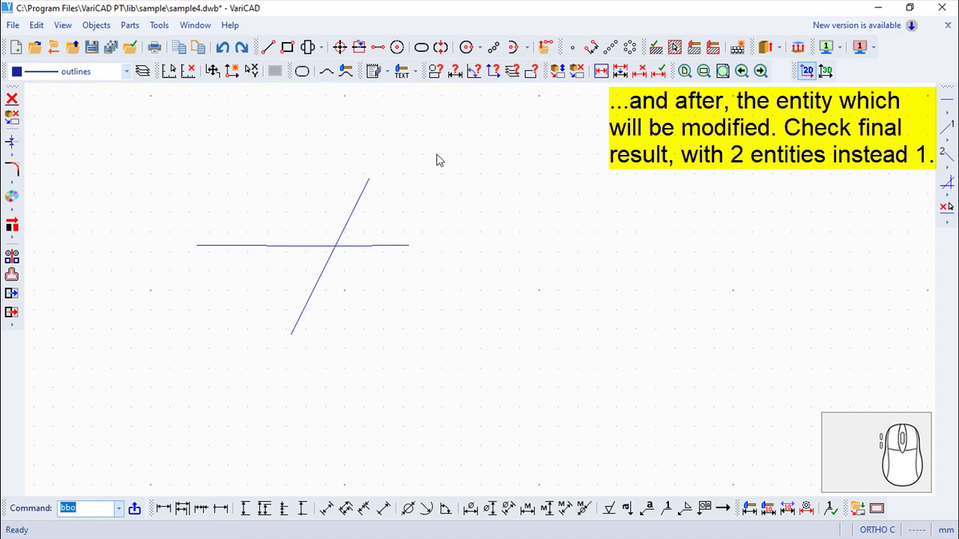